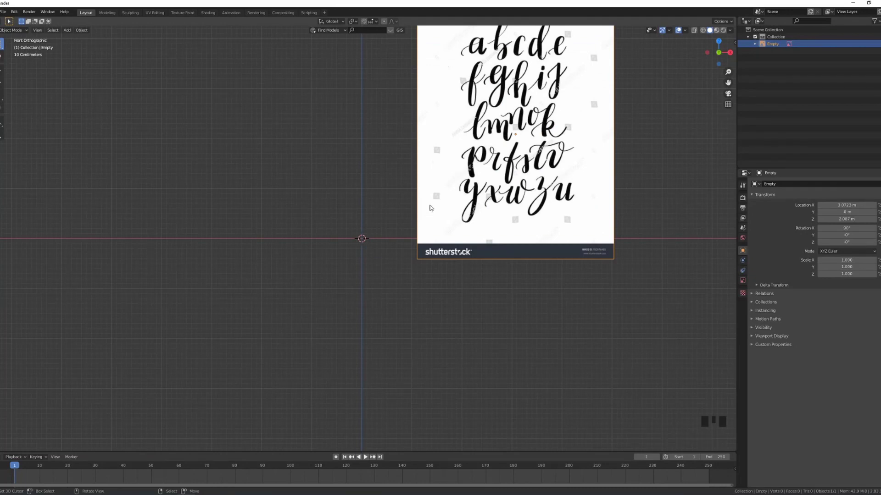
# Move the cursive alphabet reference image toward the scene origin with G.
pyautogui.scroll(3)
pyautogui.moveTo(472, 229); pyautogui.dragTo(471, 249)
pyautogui.scroll(3)
pyautogui.scroll(3)
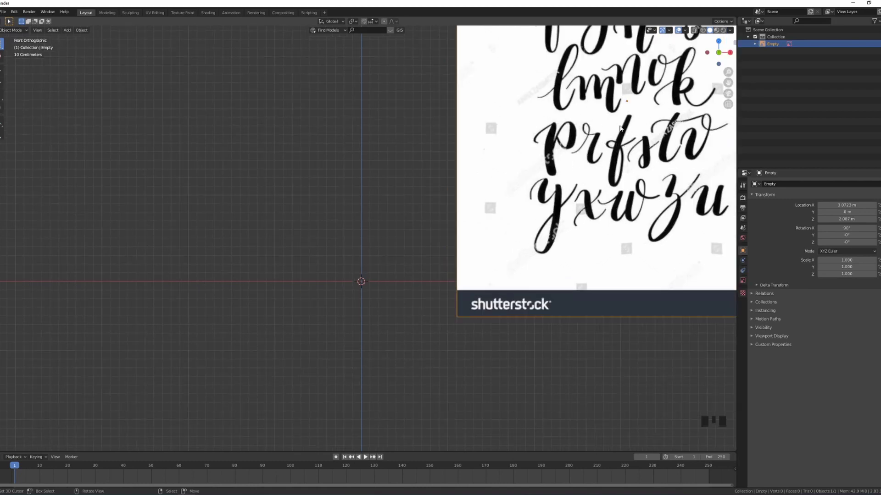
pyautogui.press('g')
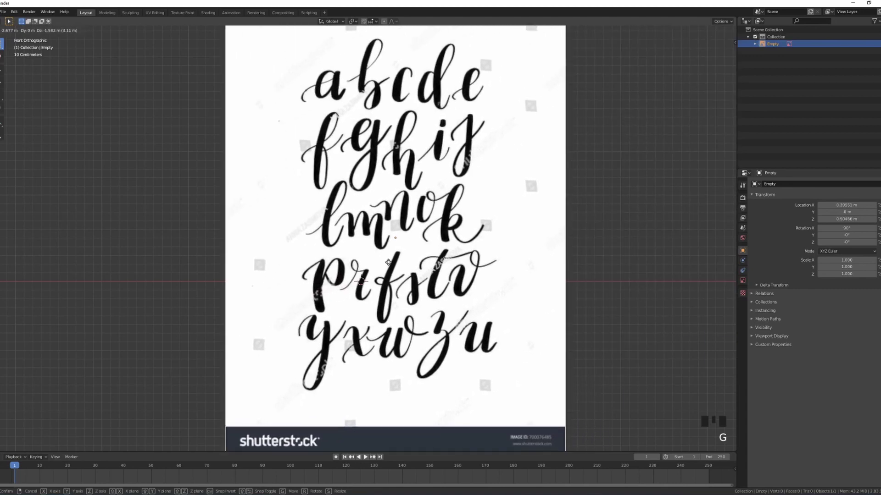
pyautogui.middleClick(396, 253)
pyautogui.scroll(3)
# Zoom the viewport in on the letter r of the reference image.
pyautogui.moveTo(437, 233); pyautogui.dragTo(435, 222)
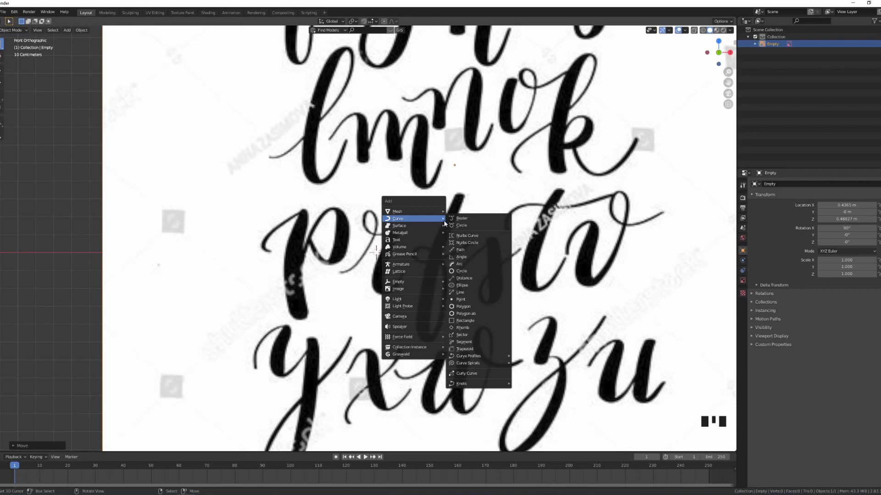
pyautogui.scroll(-3)
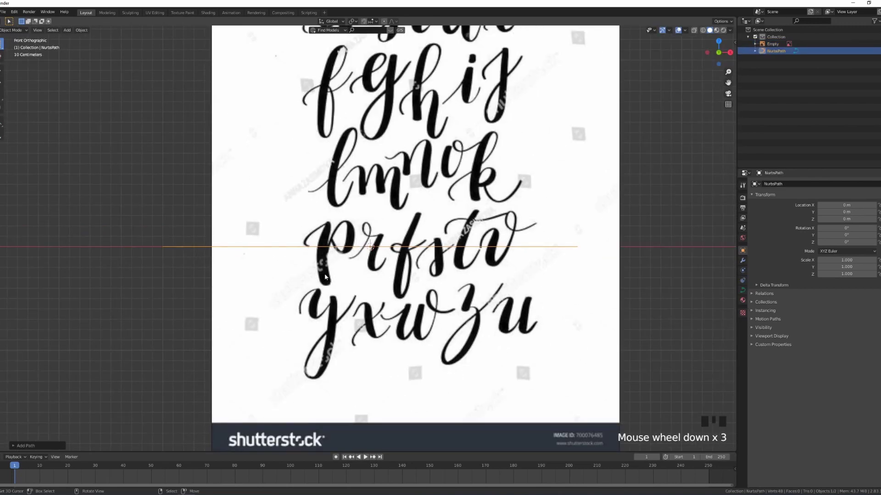
pyautogui.scroll(3)
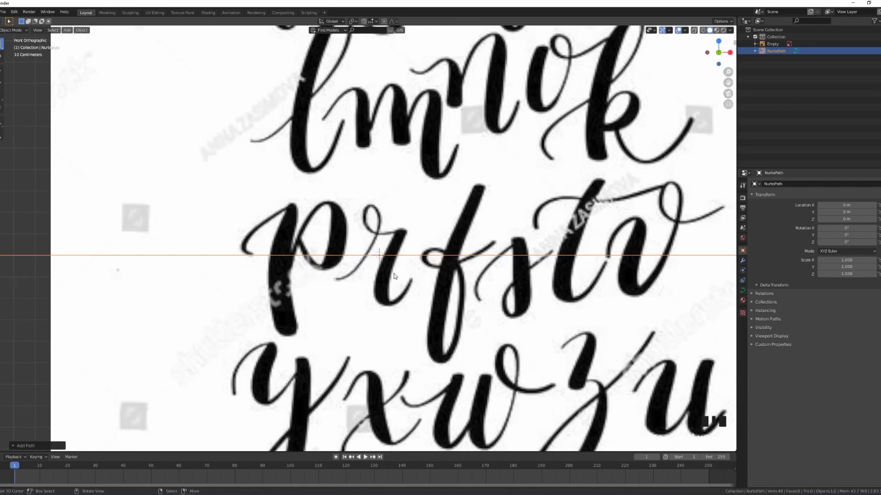
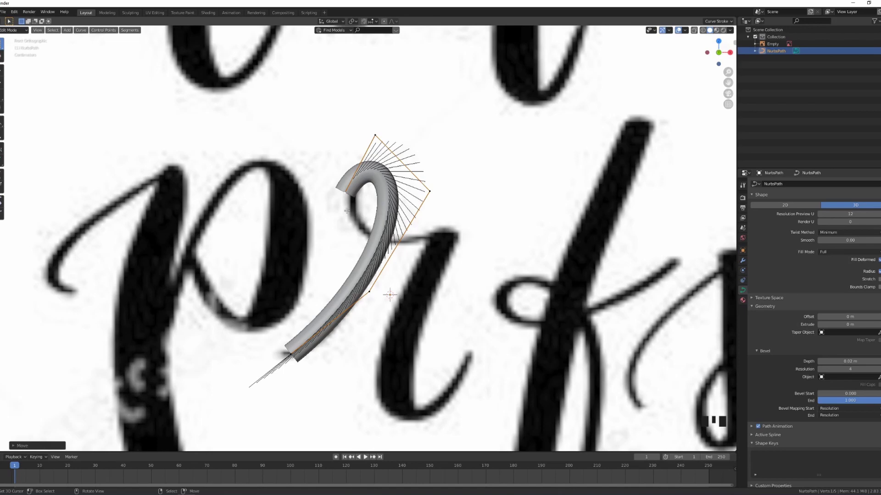
# Extrude the path points with E to trace along the loop of the r.
pyautogui.press('e')
pyautogui.press('e')
pyautogui.press('e')
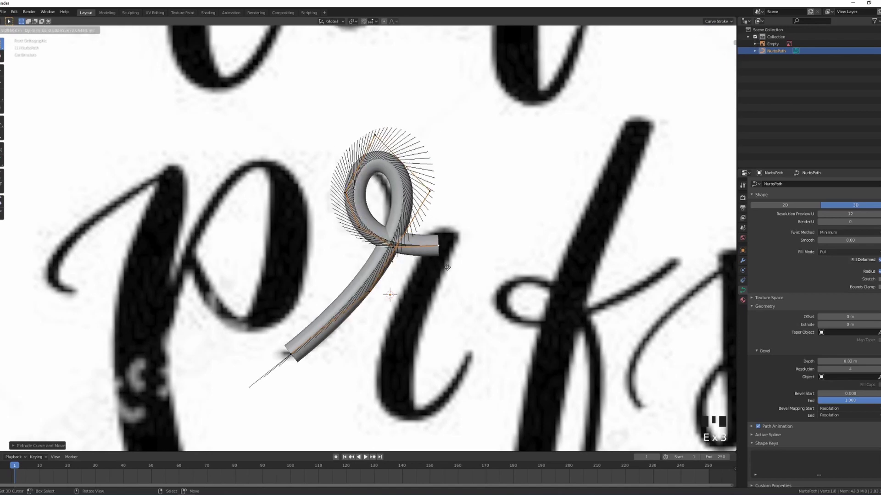
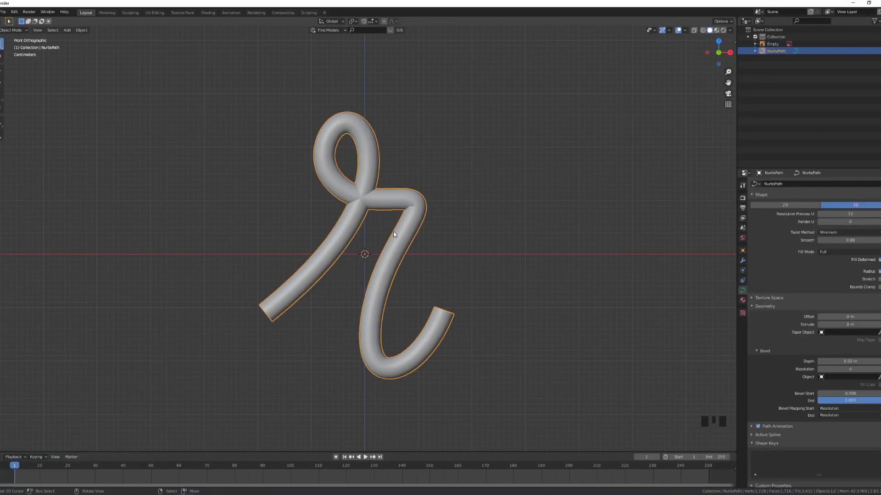
# Bring the upper loop of the r tube into closer view.
pyautogui.scroll(3)
pyautogui.moveTo(508, 226); pyautogui.dragTo(278, 207)
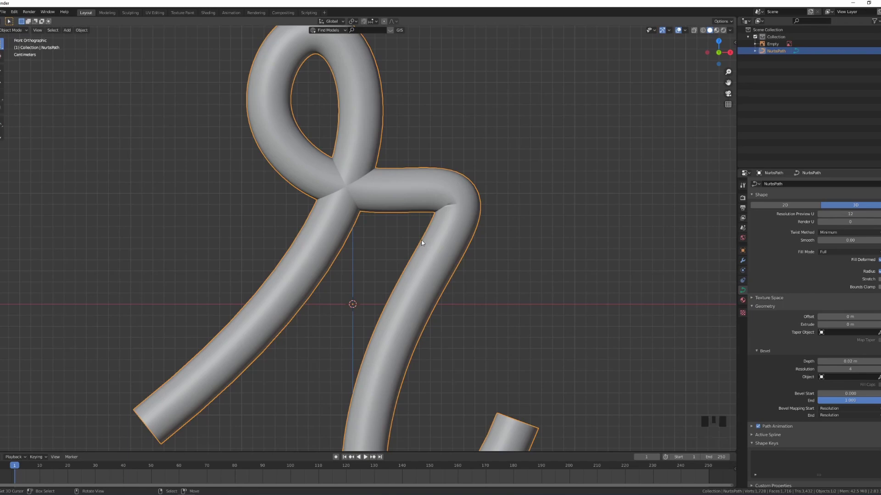
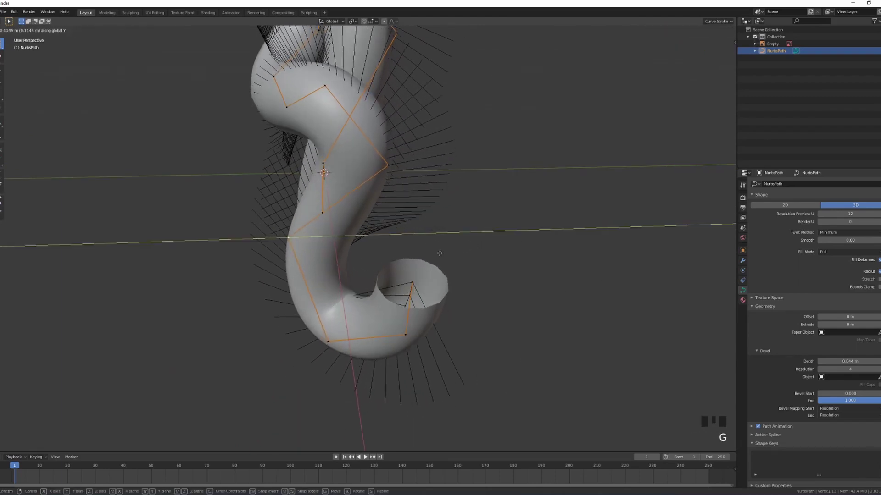
# Move the r path points in depth and twist a selected point, checking from front view.
pyautogui.press('Tab')
pyautogui.moveTo(385, 277); pyautogui.dragTo(421, 245)
pyautogui.press('KP_1')
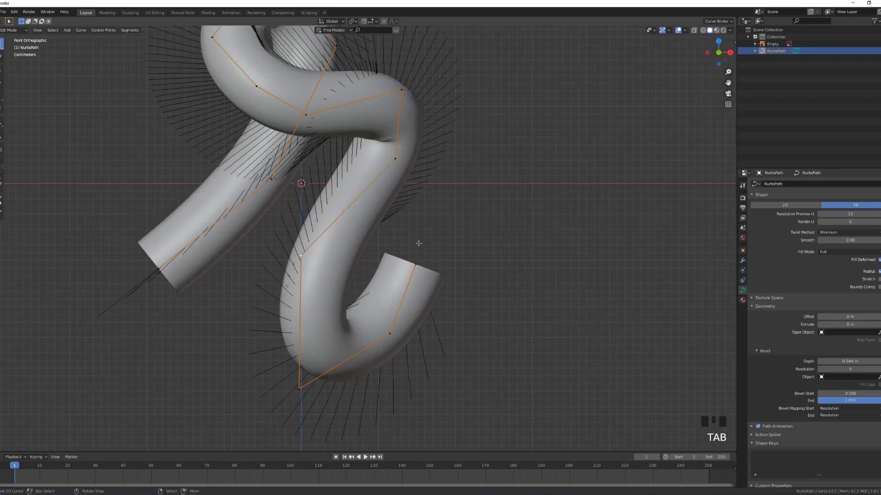
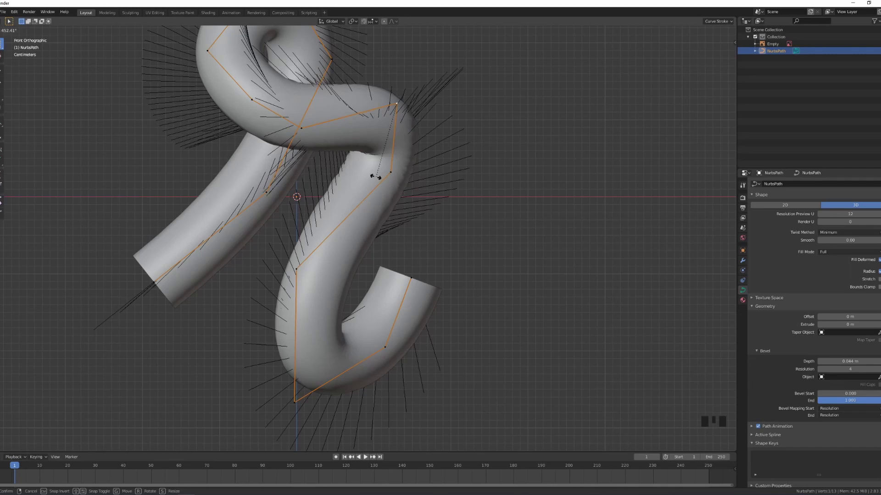
pyautogui.press('ctrl+t')
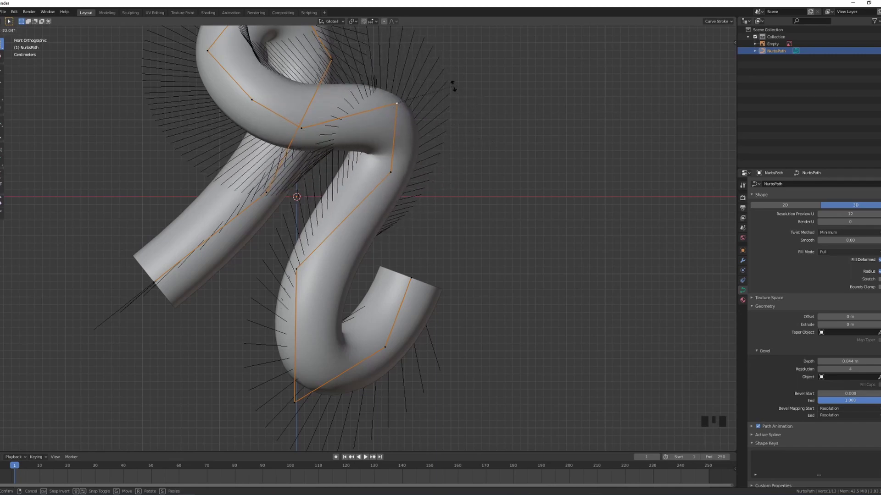
pyautogui.scroll(-3)
pyautogui.press('KP_1')
# Leave point editing and reframe the view to check the whole r shape.
pyautogui.press('Tab')
pyautogui.scroll(3)
pyautogui.moveTo(387, 171); pyautogui.dragTo(444, 231)
pyautogui.scroll(-3)
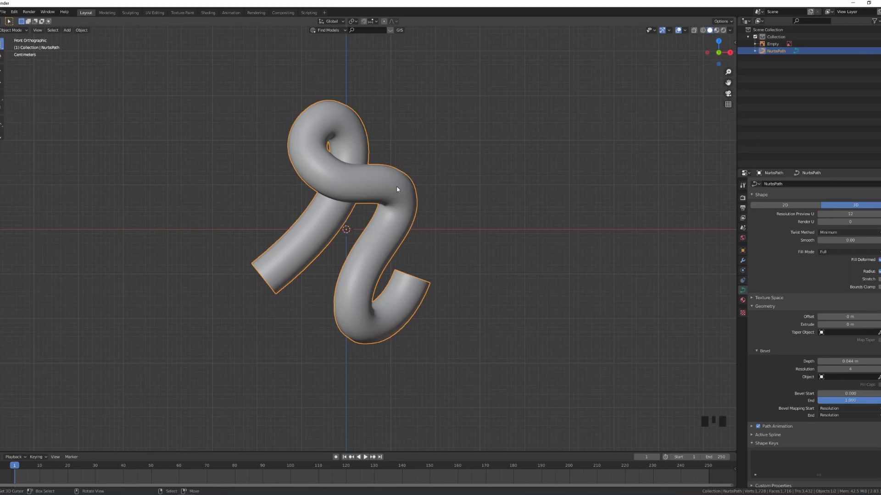
# Bring up the Convert To options (Alt+C) for the r curve tube.
pyautogui.scroll(3)
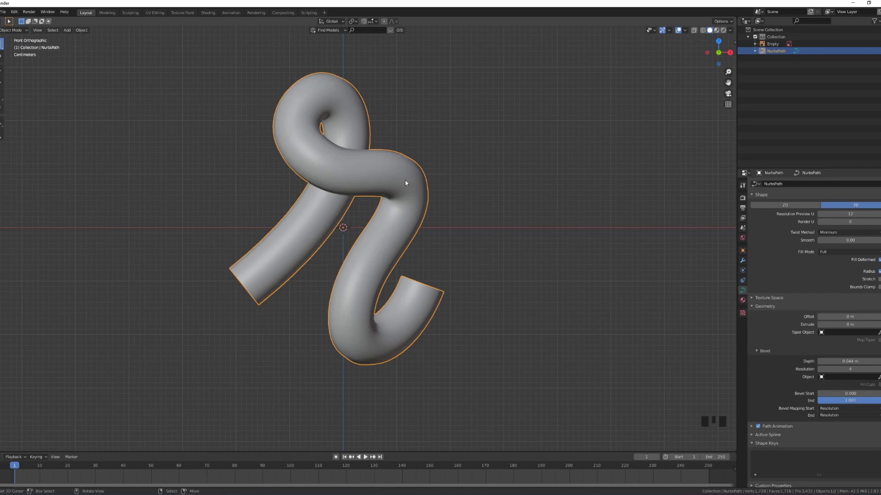
pyautogui.press('alt+c')
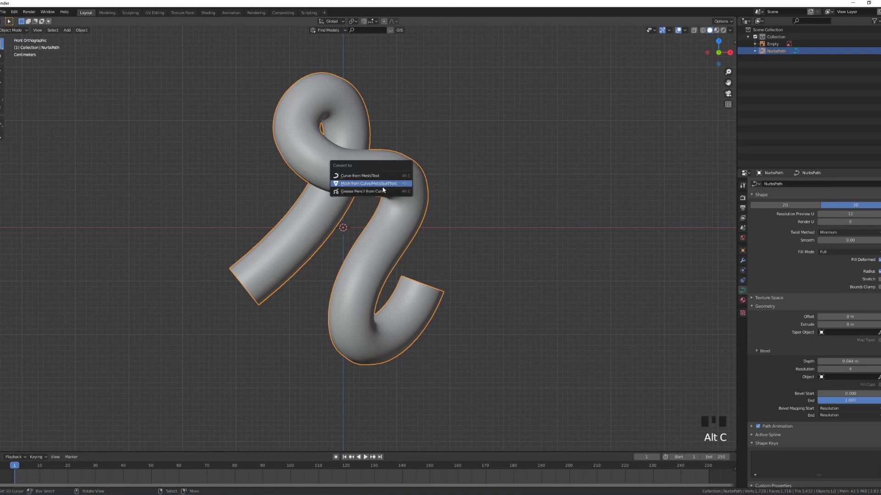
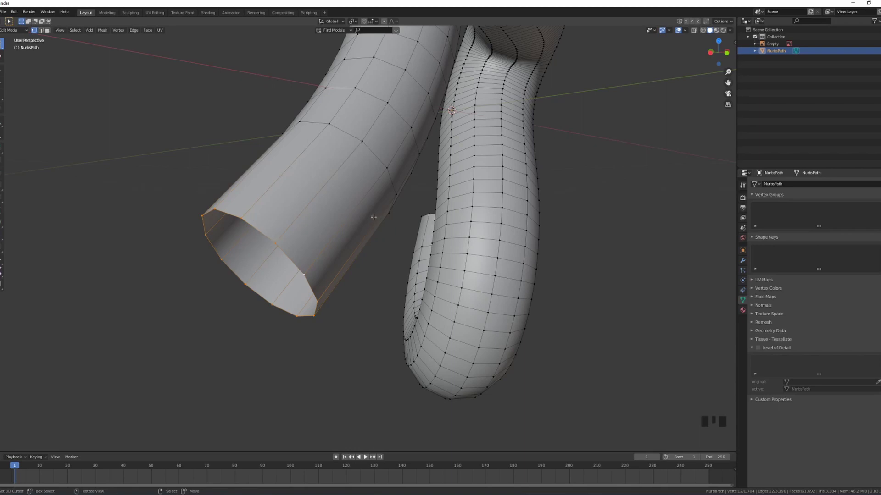
# Fill each open end of the r mesh and bevel it into a rounded dome cap.
pyautogui.press('f')
pyautogui.press('ctrl+b')
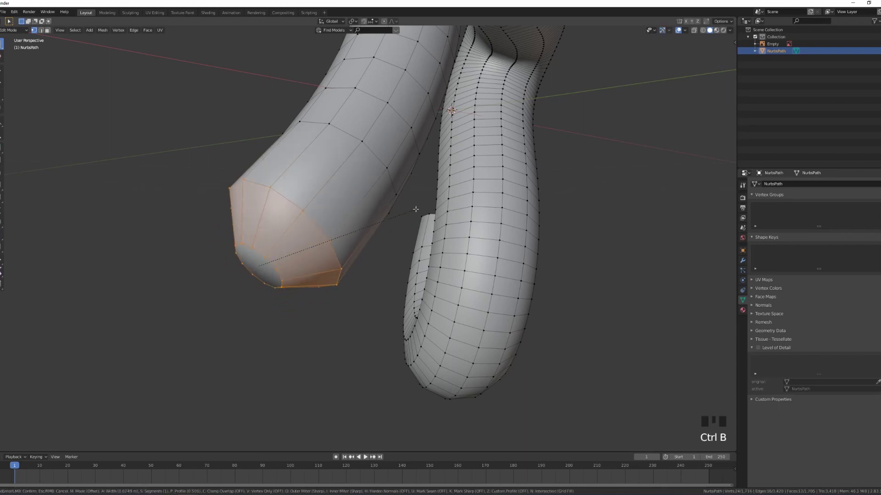
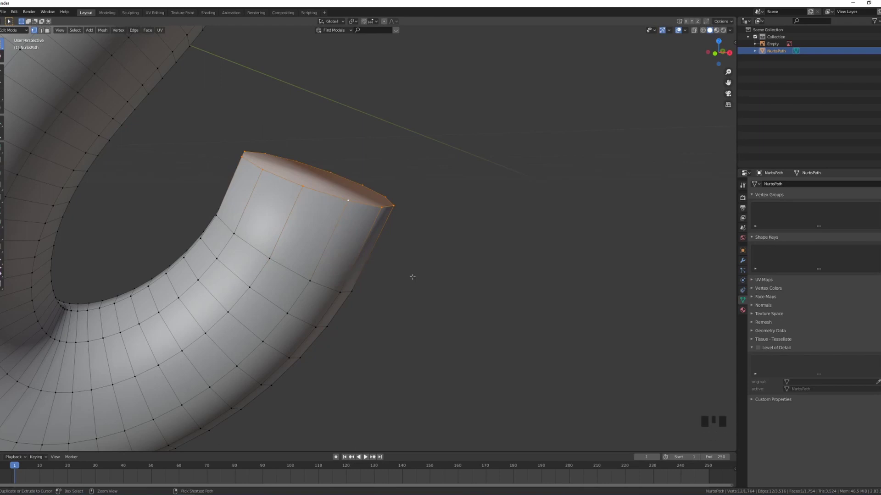
pyautogui.press('ctrl+b')
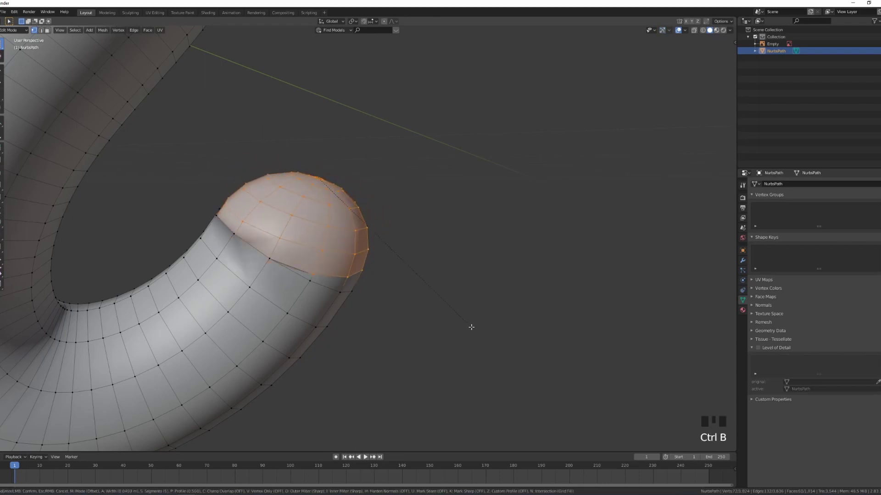
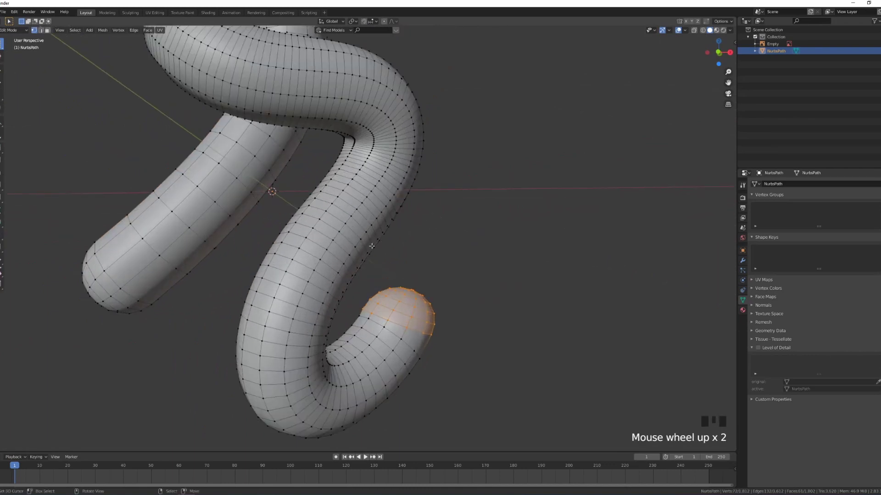
# Select the entire r mesh and recalculate its normals outward.
pyautogui.press('a')
pyautogui.press('a')
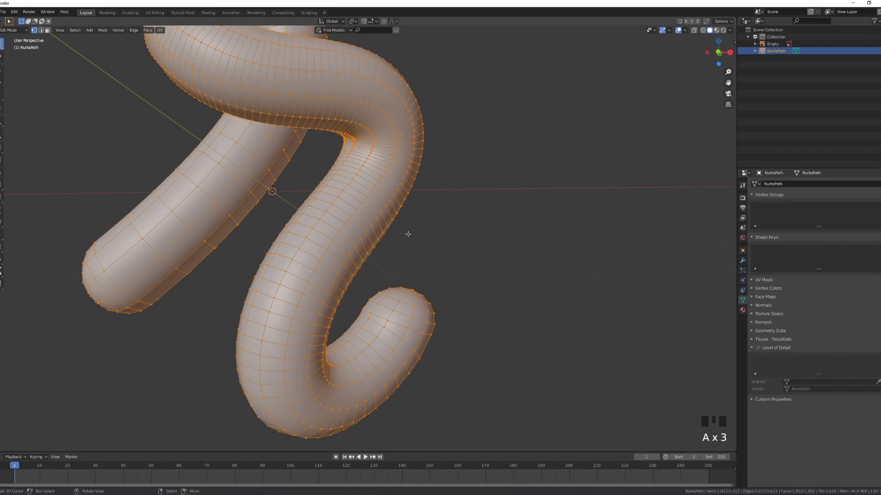
pyautogui.press('ctrl+n')
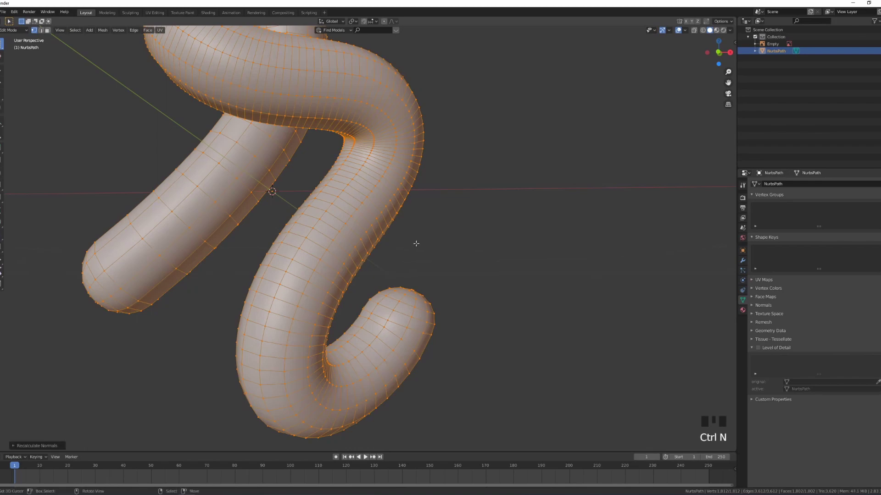
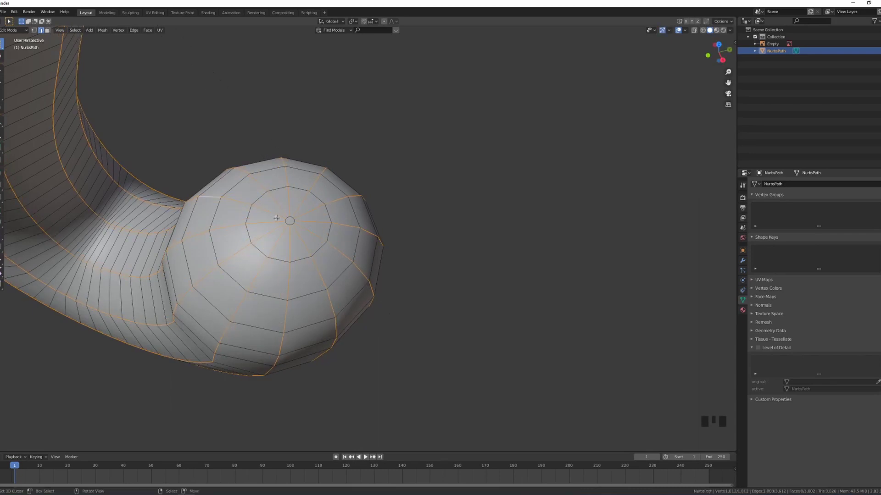
# Circle-select alternating face strips and push them inward into lengthwise grooves.
pyautogui.press('c')
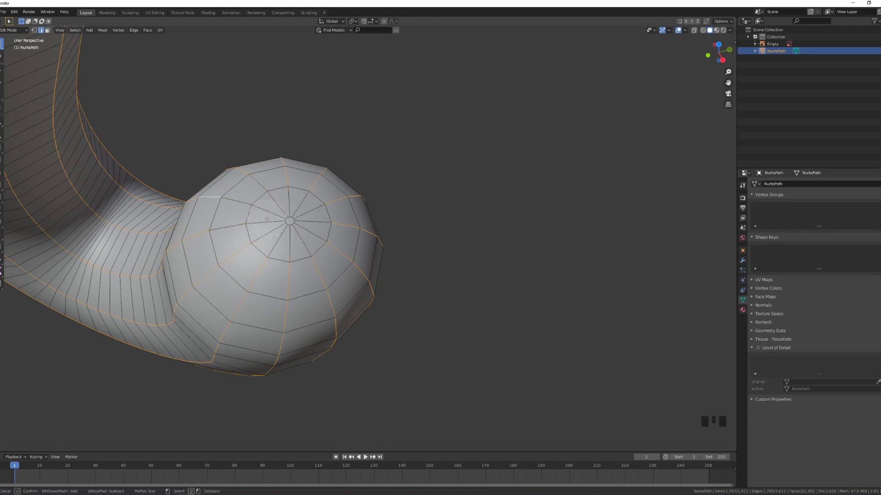
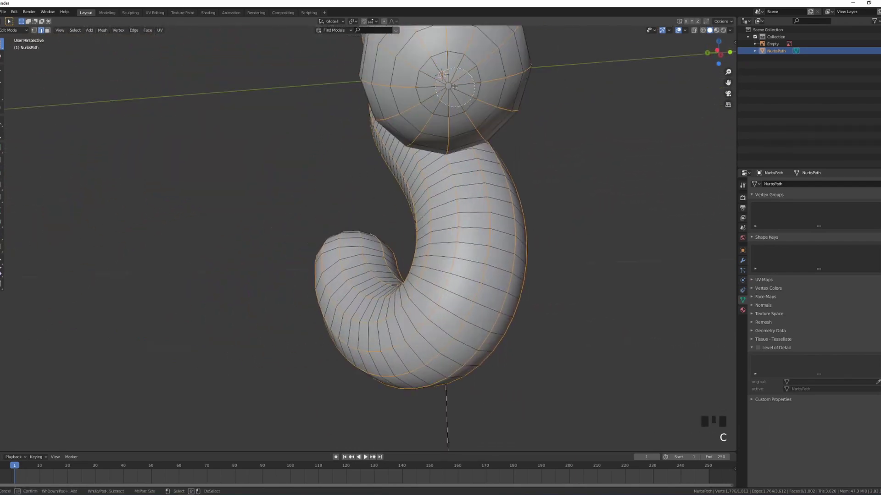
pyautogui.press('ctrl+b')
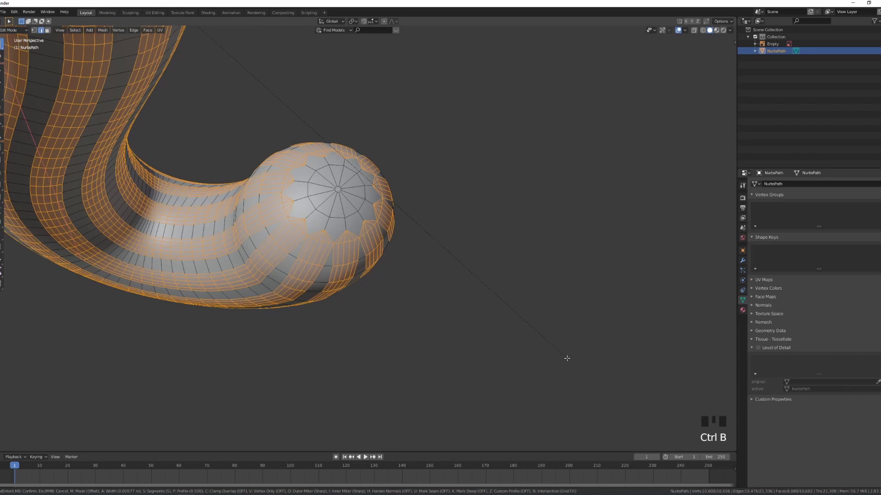
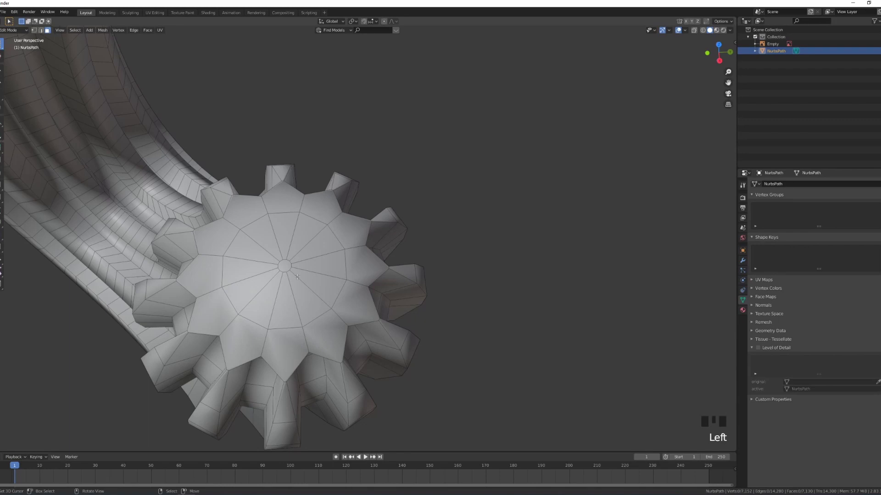
# Merge each cap's vertices at center, return to Object Mode and inspect the capped end.
pyautogui.press('c')
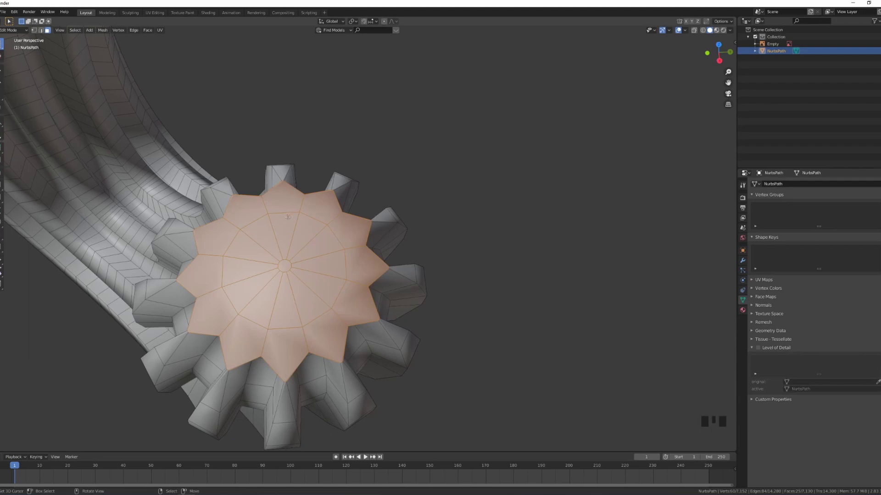
pyautogui.press('m')
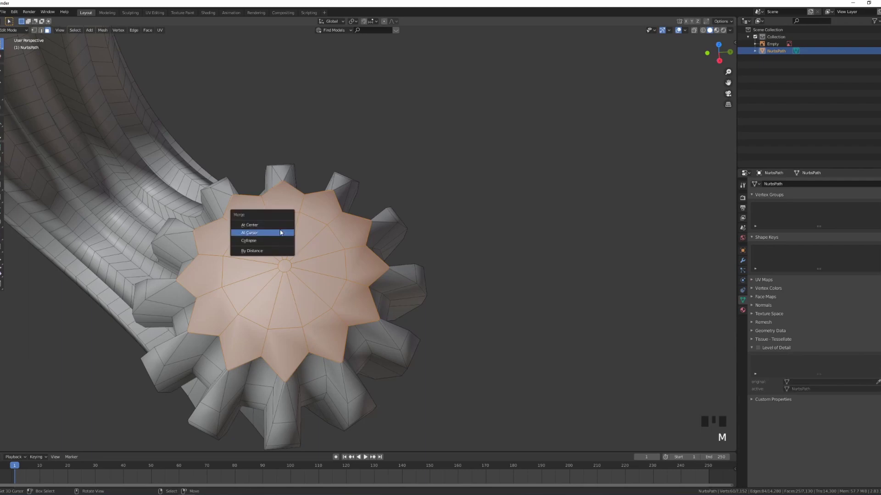
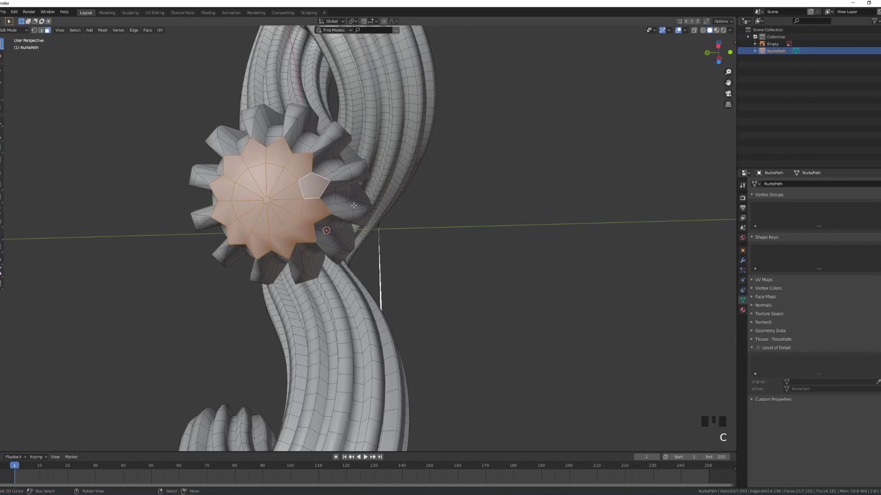
pyautogui.press('m')
pyautogui.press('Tab')
pyautogui.scroll(-3)
pyautogui.moveTo(500, 233); pyautogui.dragTo(468, 240)
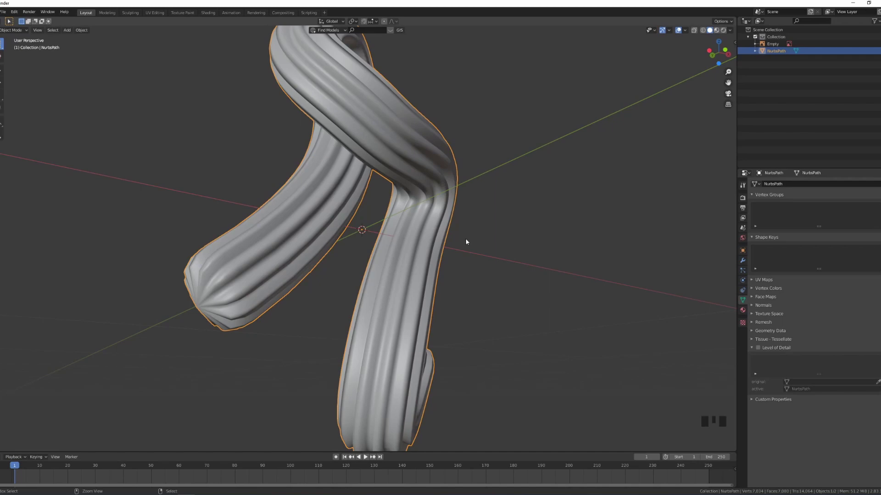
# Add a level-2 Subdivision Surface to the R tube and view it straight from the front.
pyautogui.press('ctrl+2')
pyautogui.moveTo(434, 297); pyautogui.dragTo(439, 289)
pyautogui.scroll(-3)
pyautogui.press('KP_1')
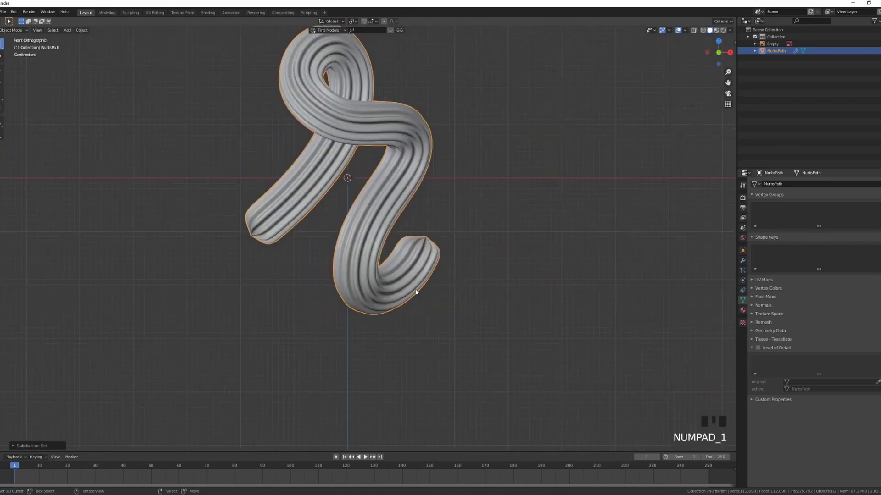
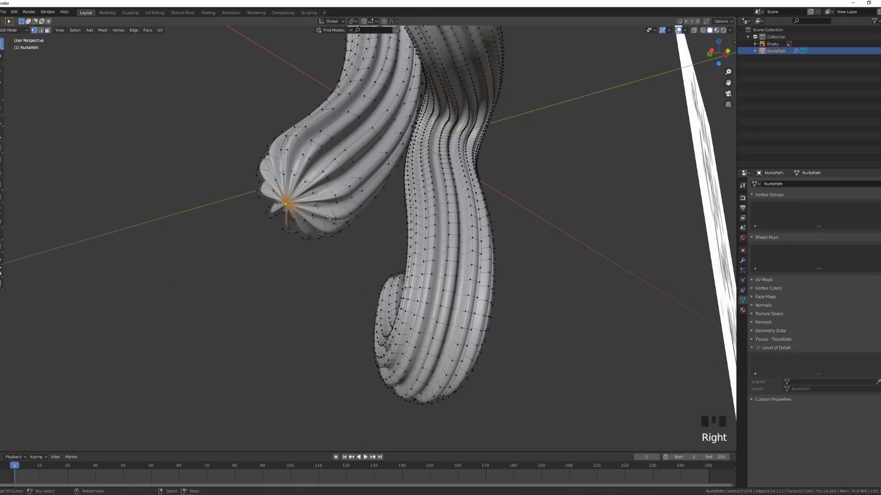
# With proportional falloff on, pull the tip vertex inward to pinch the tube ends, then leave Edit Mode.
pyautogui.press('o')
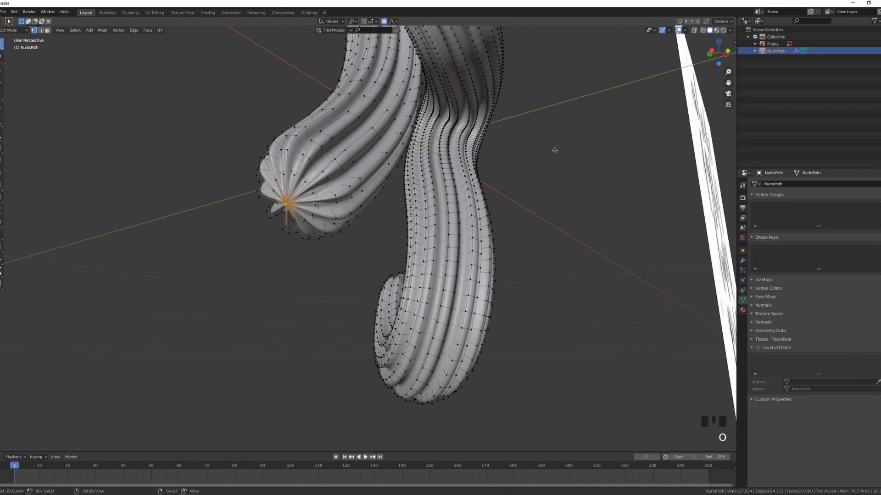
pyautogui.press('r')
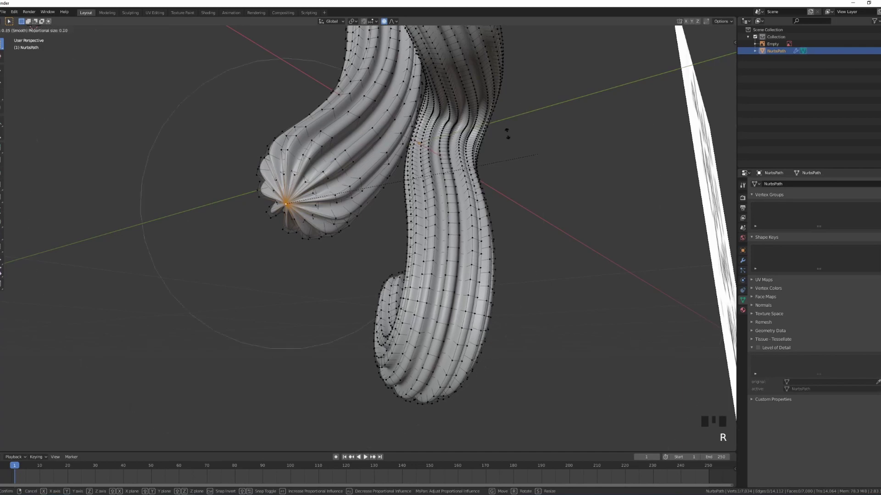
pyautogui.moveTo(341, 159); pyautogui.dragTo(482, 225)
pyautogui.press('Tab')
pyautogui.moveTo(475, 223); pyautogui.dragTo(464, 269)
pyautogui.moveTo(455, 270); pyautogui.dragTo(680, 69)
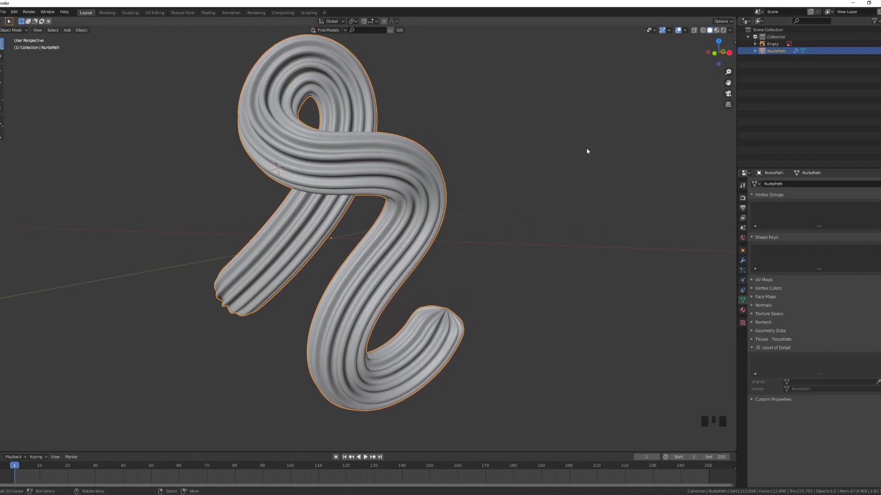
# Set the World colour to an Environment Texture using a studio HDR and preview it in Rendered view.
pyautogui.click(679, 29)
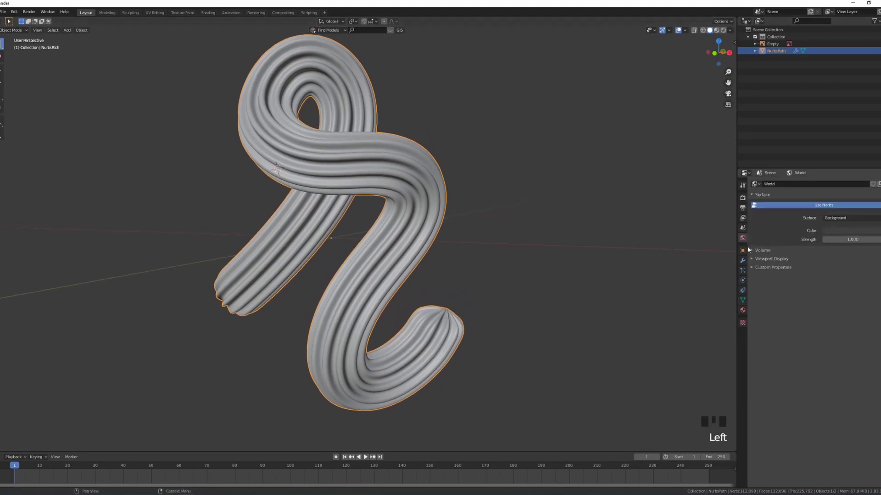
pyautogui.click(678, 29)
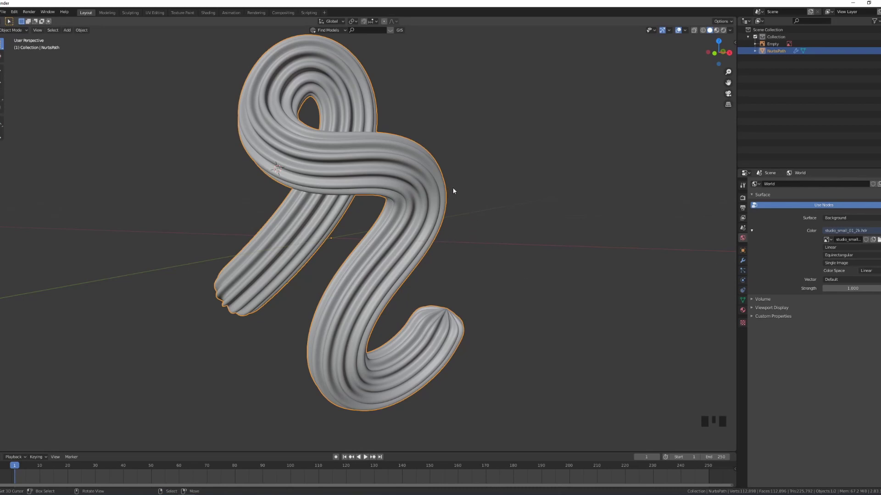
pyautogui.press('shift+z')
pyautogui.moveTo(420, 179); pyautogui.dragTo(464, 176)
pyautogui.scroll(-3)
pyautogui.moveTo(385, 172); pyautogui.dragTo(397, 195)
pyautogui.scroll(3)
# Switch the render engine to Cycles so the front view path-traces the R.
pyautogui.click(743, 199)
pyautogui.moveTo(830, 185); pyautogui.dragTo(670, 29)
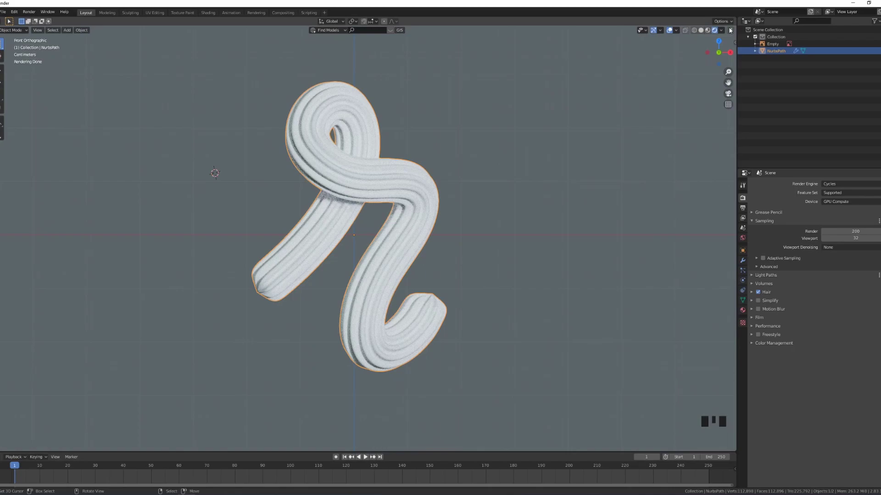
# Split off a new area beside the 3D view and make it a Shader Editor.
pyautogui.moveTo(669, 29); pyautogui.dragTo(538, 233)
pyautogui.press('n')
pyautogui.click(744, 310)
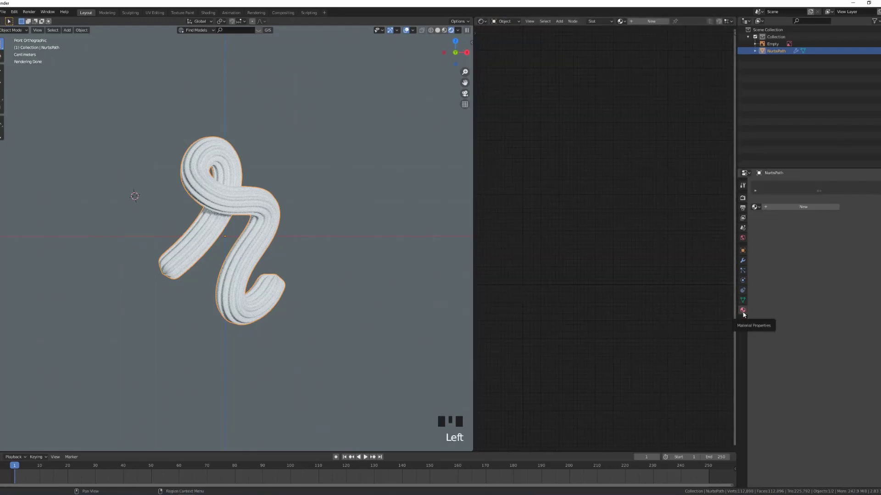
# Create a new material for the R and attach a Texture Coordinate–Mapping–Image Texture chain to its Principled BSDF.
pyautogui.moveTo(782, 208); pyautogui.dragTo(604, 245)
pyautogui.scroll(3)
pyautogui.middleClick(513, 231)
pyautogui.moveTo(566, 182); pyautogui.dragTo(570, 217)
pyautogui.scroll(3)
pyautogui.click(610, 159)
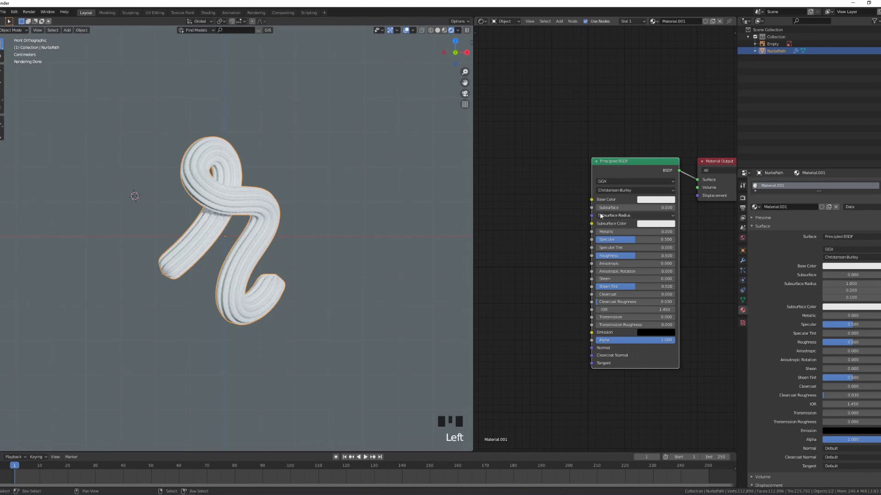
pyautogui.press('ctrl+t')
pyautogui.moveTo(543, 205); pyautogui.dragTo(604, 204)
pyautogui.click(604, 205)
# Frame the node chain, check the Node Wrangler add-on in Preferences and close the window.
pyautogui.middleClick(578, 150)
pyautogui.scroll(-3)
pyautogui.middleClick(616, 159)
pyautogui.scroll(3)
pyautogui.scroll(3)
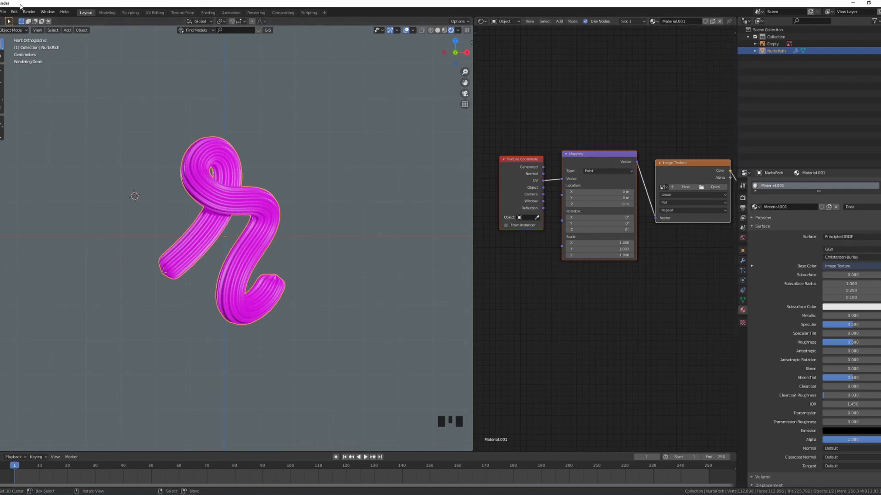
pyautogui.moveTo(36, 116); pyautogui.dragTo(76, 117)
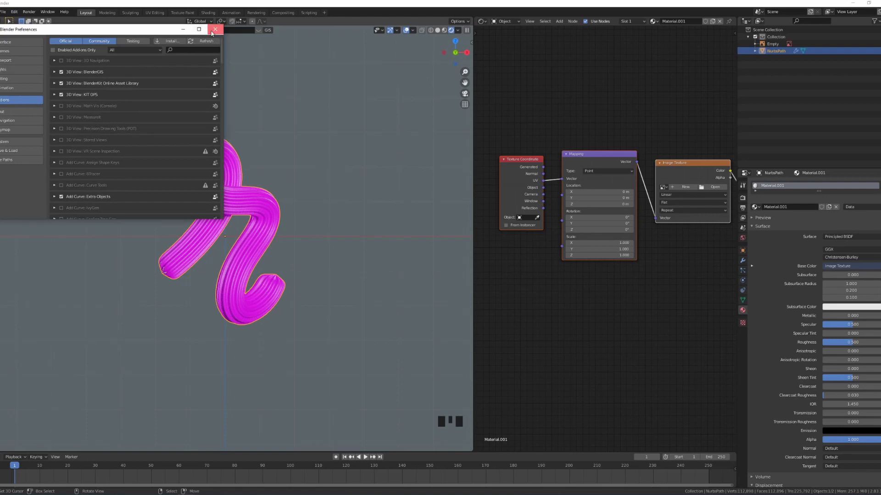
pyautogui.moveTo(663, 295); pyautogui.dragTo(614, 129)
pyautogui.click(615, 129)
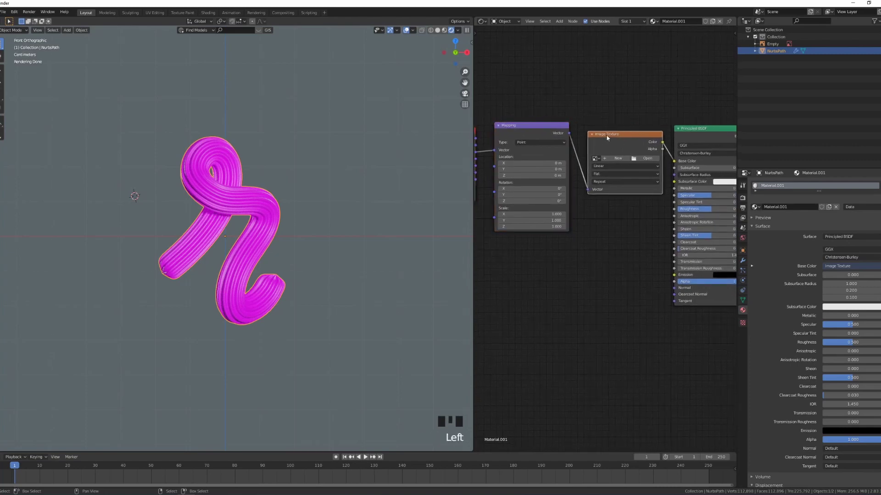
# Replace the Image Texture with a ColorRamp node feeding the Base Color.
pyautogui.press('x')
pyautogui.press('shift+a')
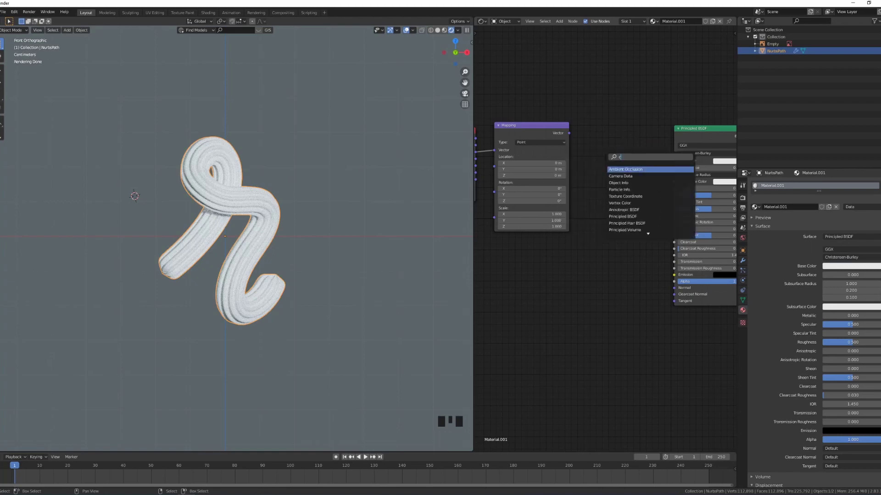
pyautogui.moveTo(657, 134); pyautogui.dragTo(570, 138)
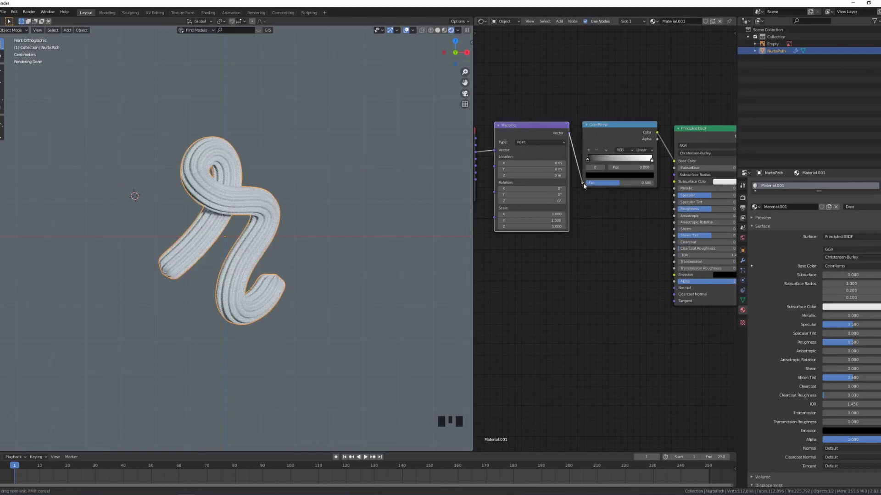
pyautogui.scroll(3)
pyautogui.scroll(3)
pyautogui.moveTo(502, 157); pyautogui.dragTo(503, 146)
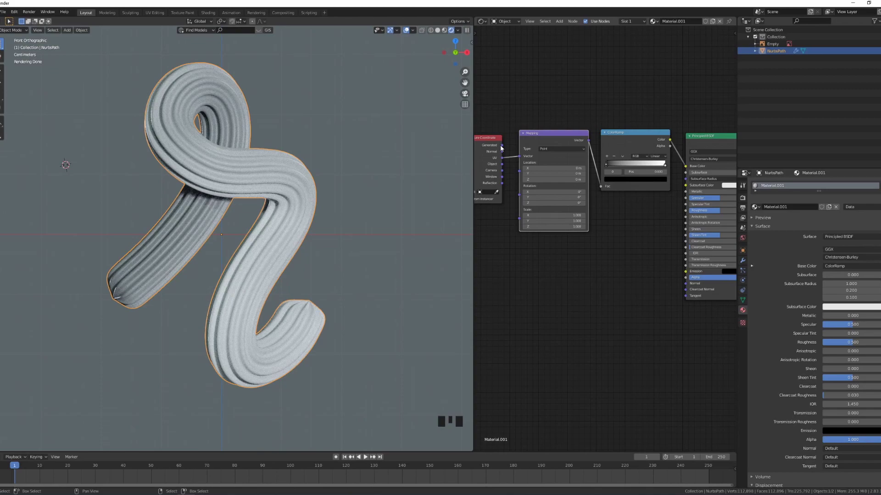
# Wire Generated coordinates into Mapping and Mapping into the ramp's Fac, selecting the first stop.
pyautogui.moveTo(502, 147); pyautogui.dragTo(637, 230)
pyautogui.scroll(3)
pyautogui.moveTo(637, 230); pyautogui.dragTo(582, 195)
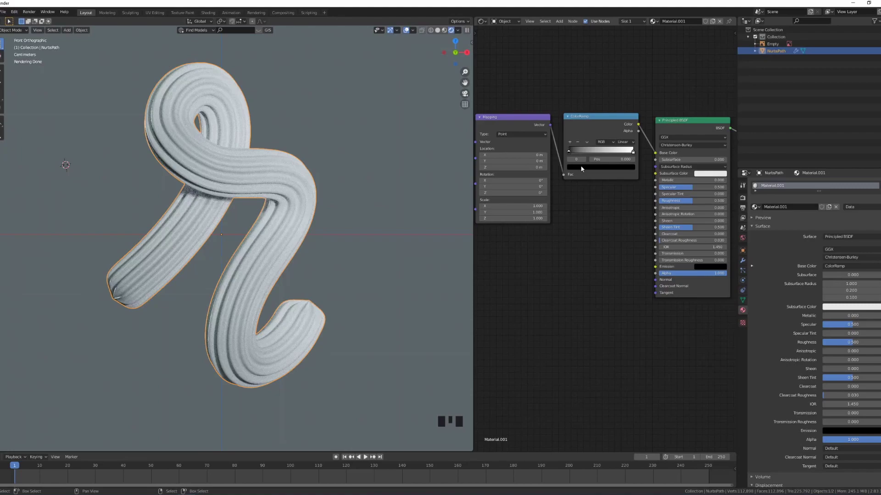
pyautogui.click(583, 168)
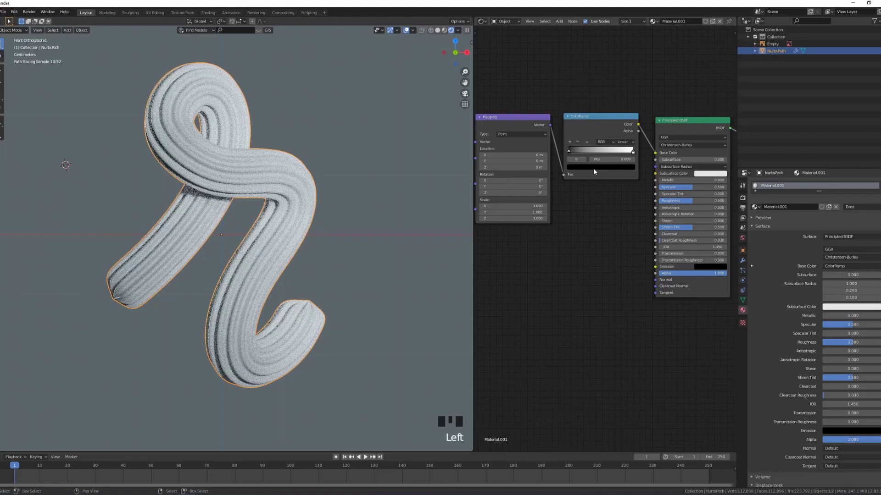
# Colour the ramp stops red and orange from the Flare reference and move the red stop to 0.264.
pyautogui.click(596, 170)
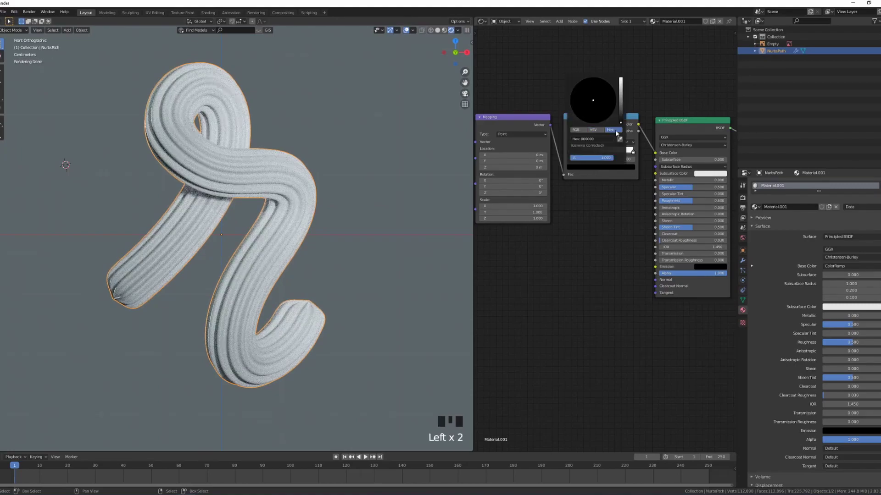
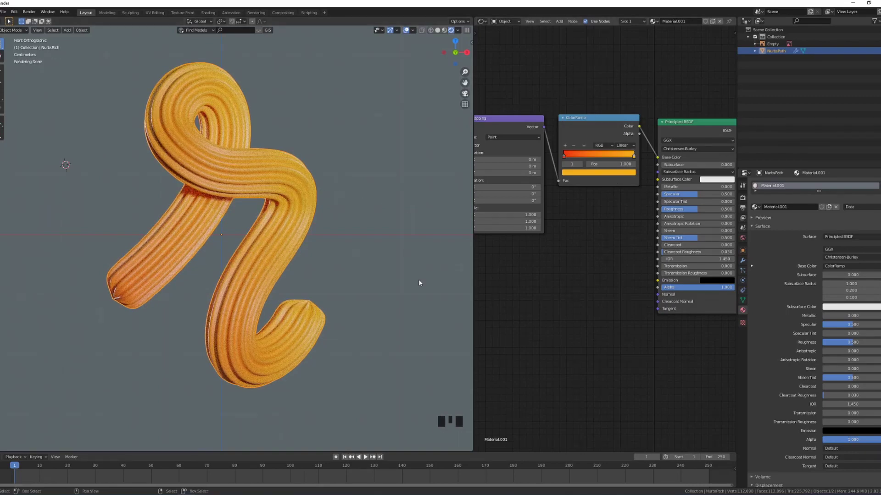
pyautogui.moveTo(546, 264); pyautogui.dragTo(609, 166)
pyautogui.moveTo(608, 166); pyautogui.dragTo(635, 170)
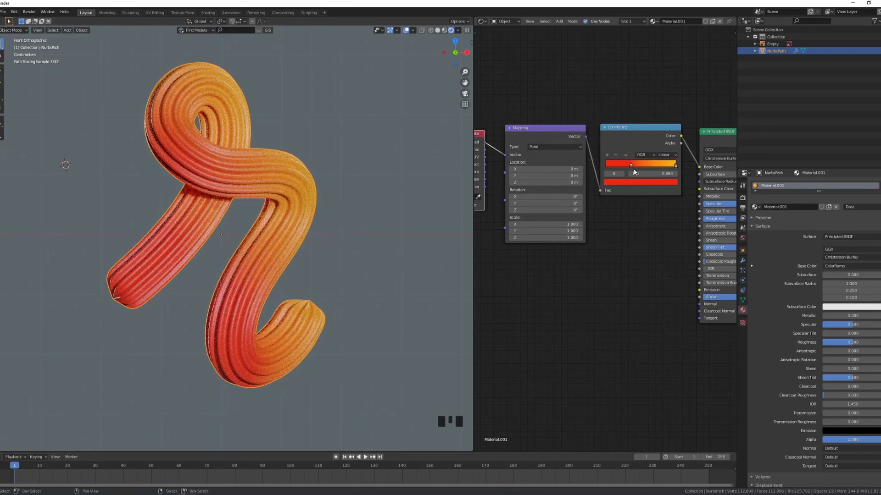
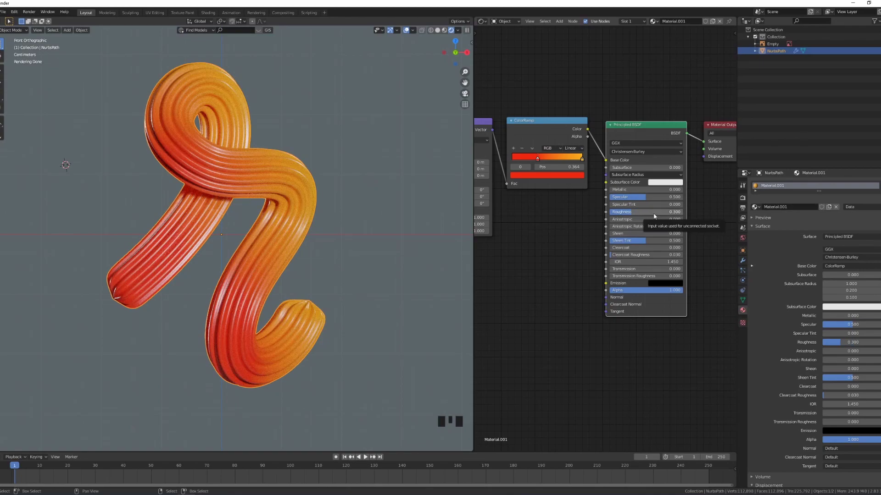
# Set the Principled BSDF to roughness 0.300, specular 0.700 and specular tint 0.400.
pyautogui.moveTo(656, 214); pyautogui.dragTo(631, 214)
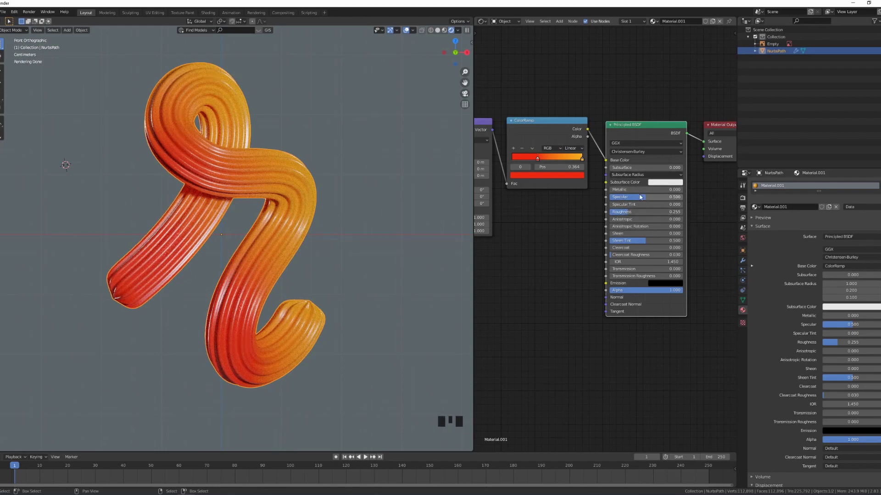
pyautogui.scroll(3)
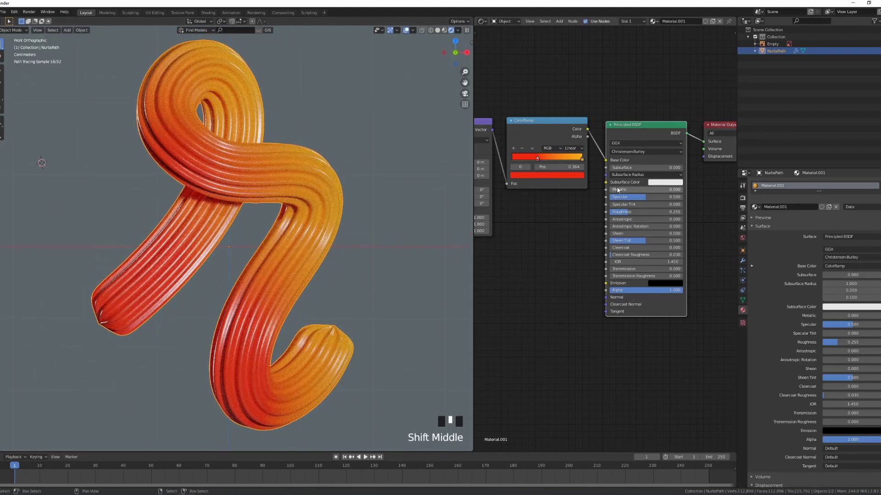
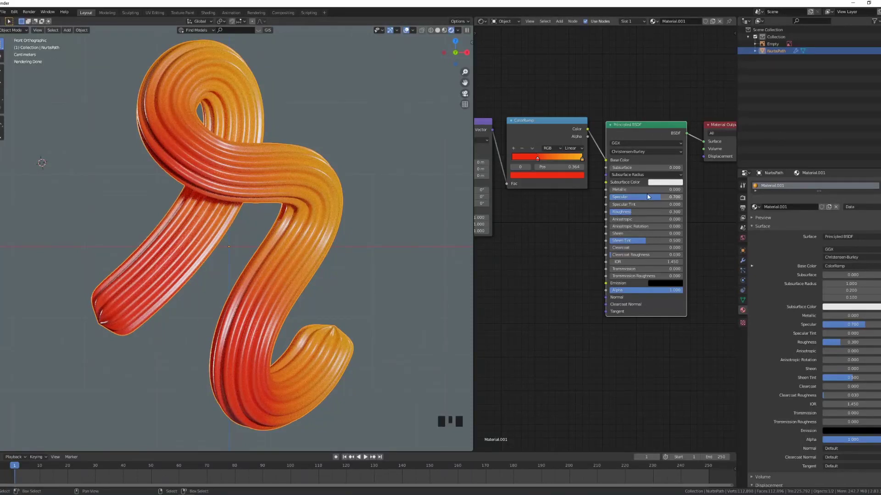
pyautogui.moveTo(659, 215); pyautogui.dragTo(647, 203)
pyautogui.moveTo(635, 204); pyautogui.dragTo(633, 211)
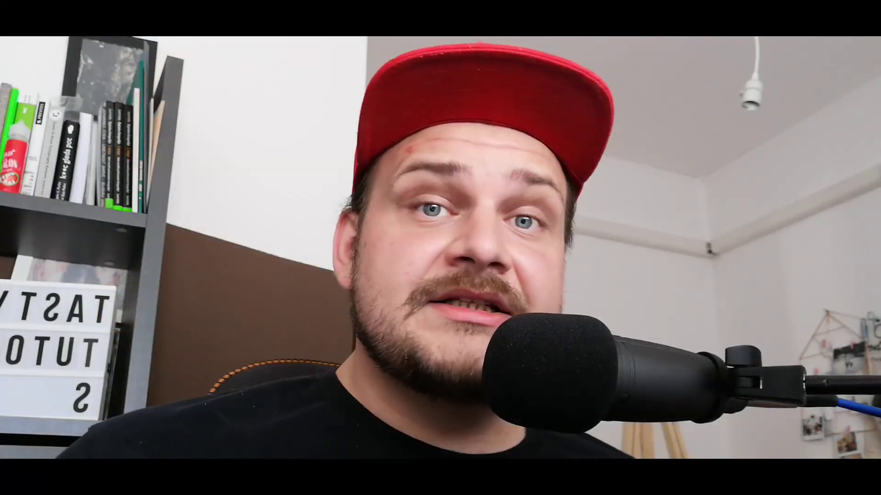